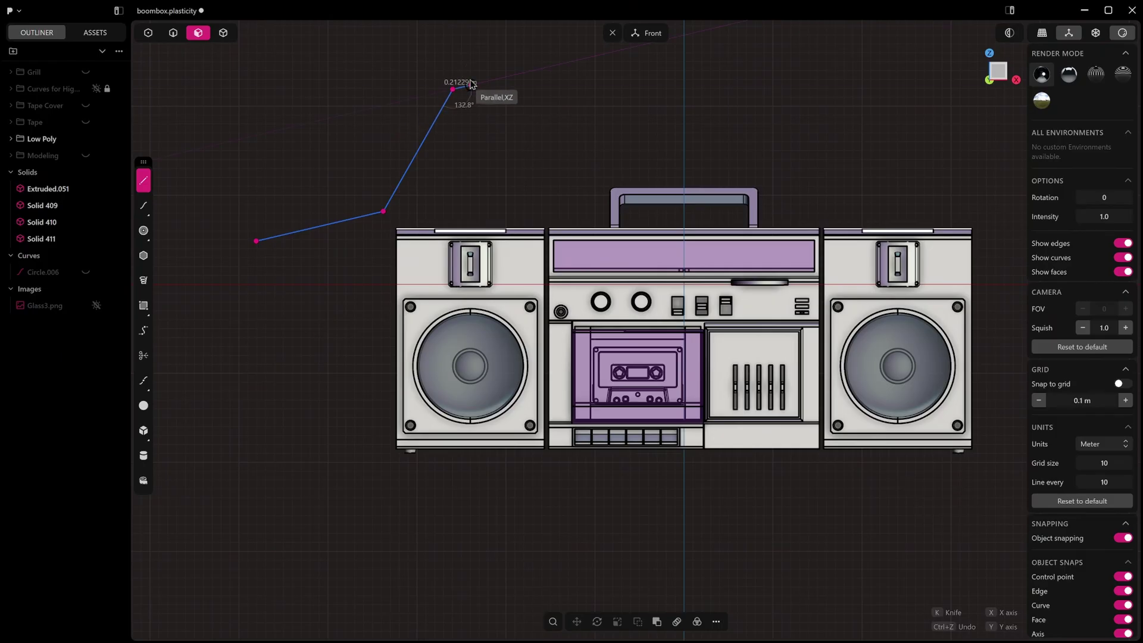
# Abandon the unfinished polyline, then try a Move (G) on the right speaker block and undo it
pyautogui.moveTo(473, 83); pyautogui.dragTo(459, 163)
pyautogui.press('ctrl+z')
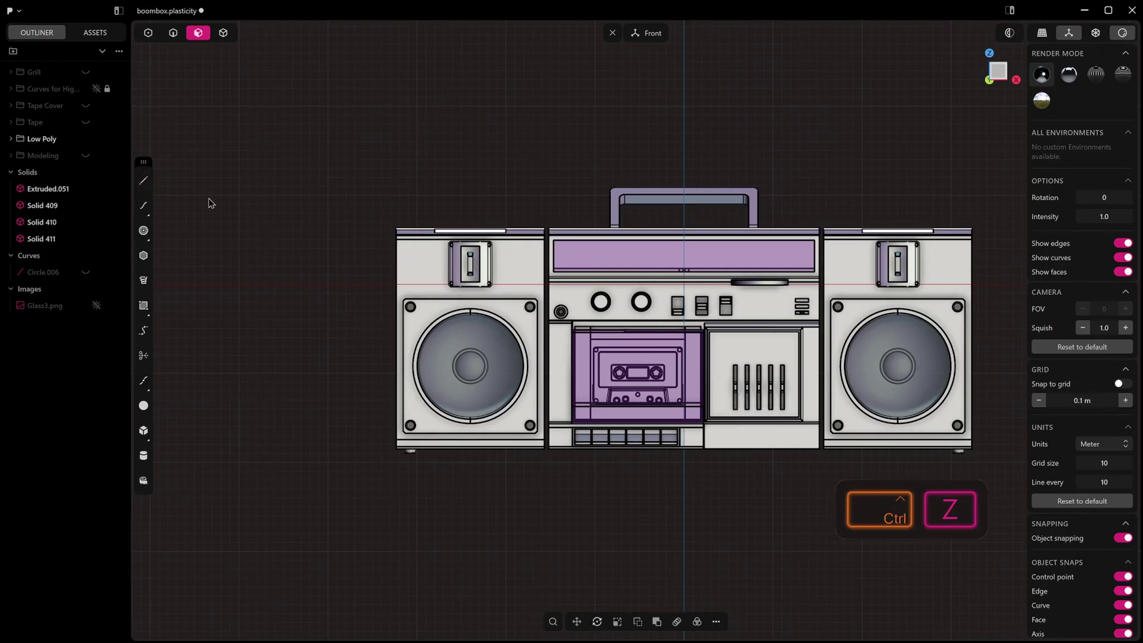
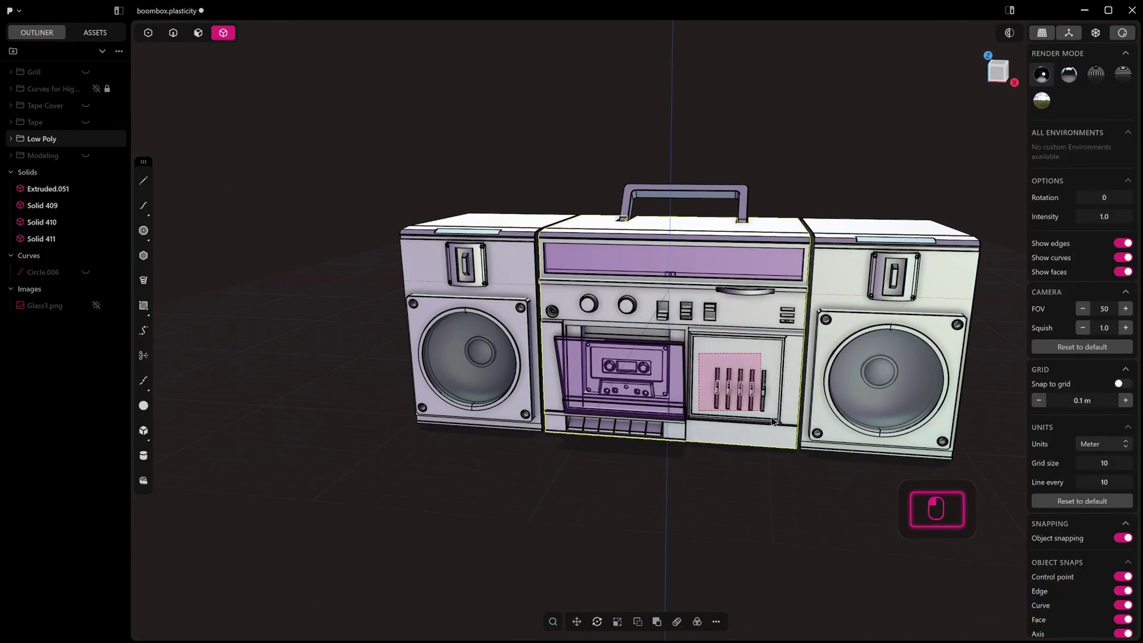
pyautogui.press('g')
pyautogui.moveTo(746, 348); pyautogui.dragTo(738, 541)
pyautogui.press('ctrl+z')
pyautogui.press('Escape')
# Orbit around the right speaker and start another Move, cancelling it unchanged
pyautogui.moveTo(769, 550); pyautogui.dragTo(782, 516)
pyautogui.moveTo(774, 517); pyautogui.dragTo(824, 491)
pyautogui.moveTo(1002, 462); pyautogui.dragTo(839, 559)
pyautogui.rightClick(838, 559)
pyautogui.moveTo(825, 537); pyautogui.dragTo(720, 349)
pyautogui.press('g')
pyautogui.press('Escape')
pyautogui.middleClick(720, 405)
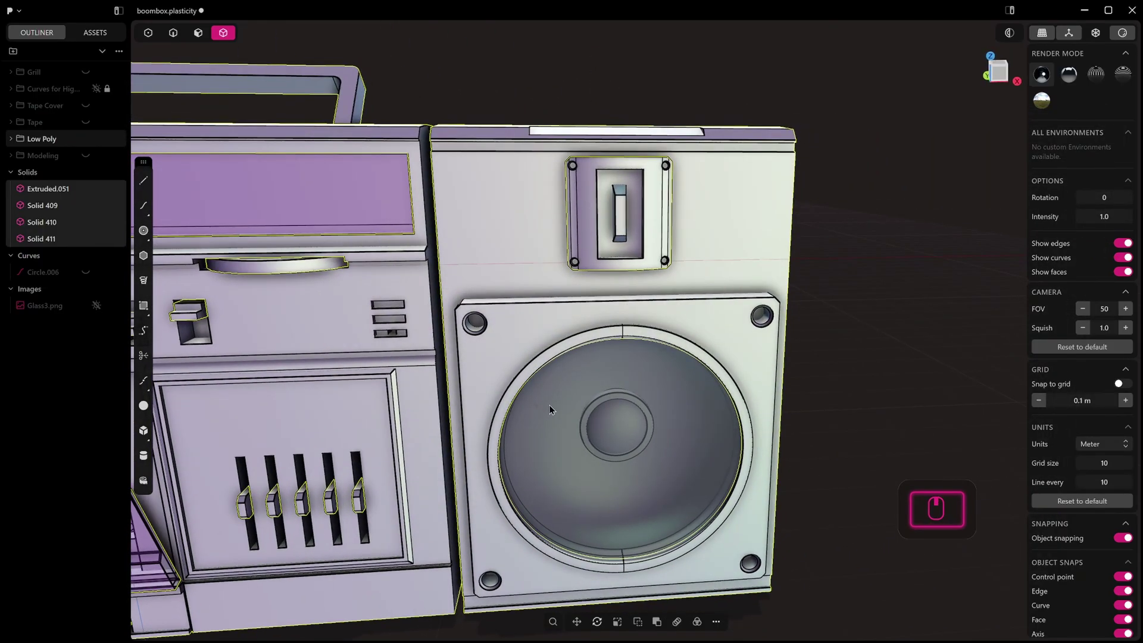
# Switch to face selection, pick a round knob face and bring the boombox front back into view
pyautogui.press('2')
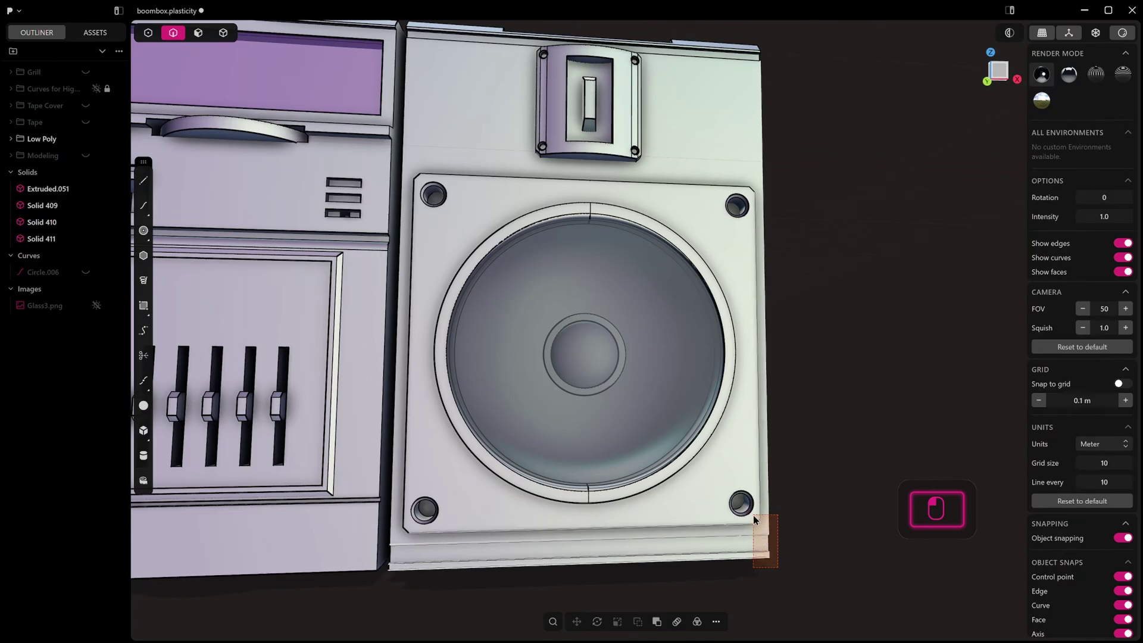
pyautogui.moveTo(804, 500); pyautogui.dragTo(872, 463)
pyautogui.click(872, 469)
pyautogui.moveTo(886, 471); pyautogui.dragTo(849, 543)
pyautogui.moveTo(850, 543); pyautogui.dragTo(879, 525)
pyautogui.moveTo(879, 525); pyautogui.dragTo(844, 463)
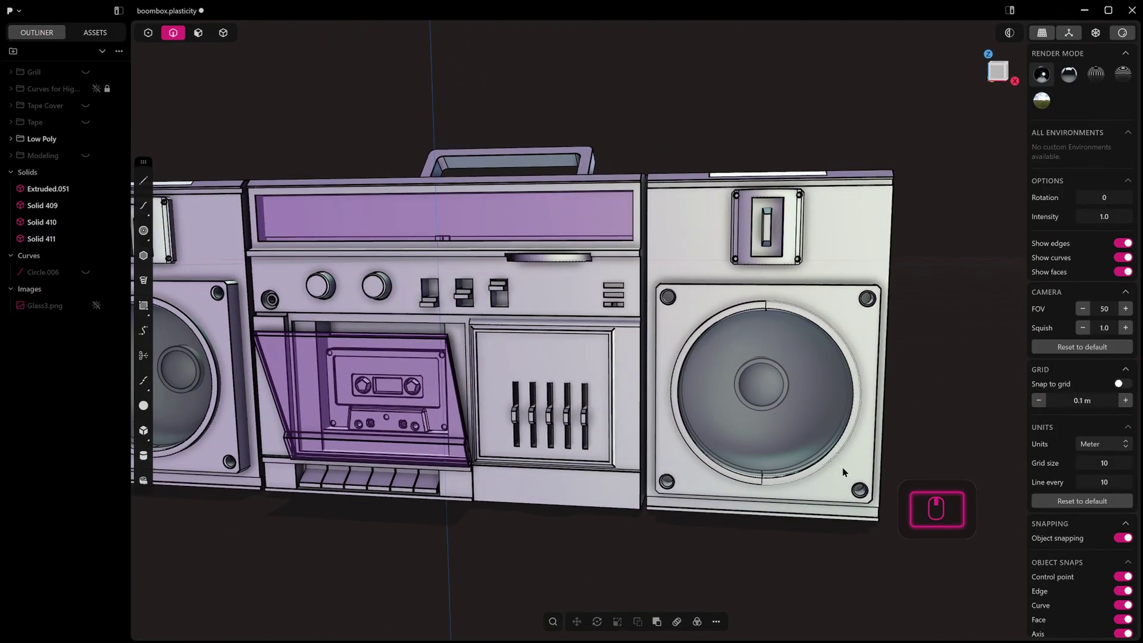
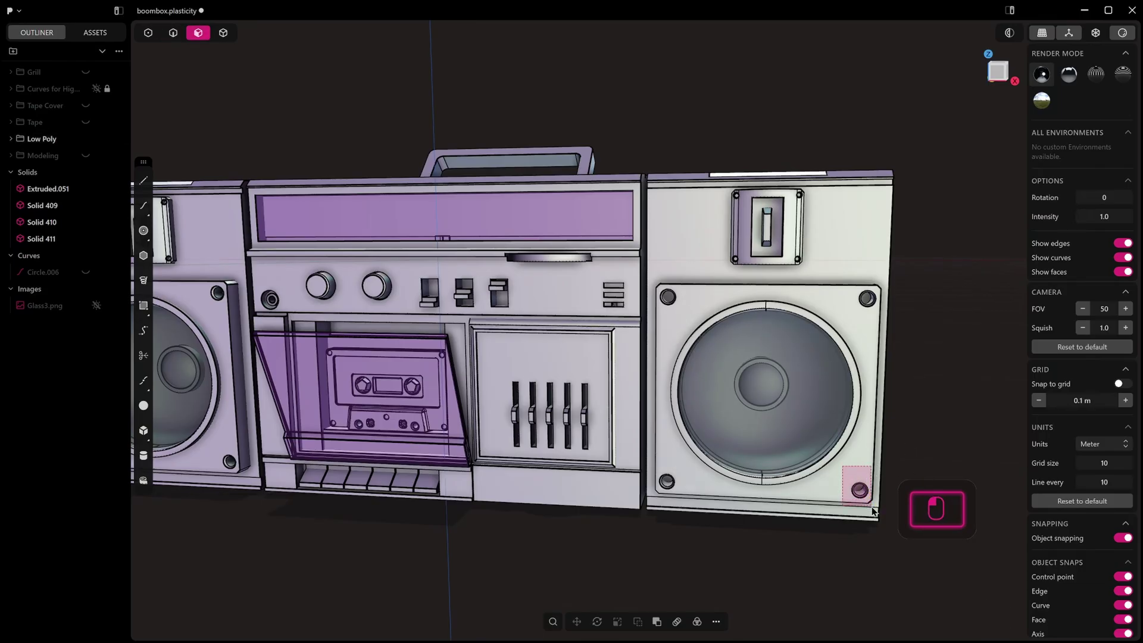
# Try a Move on the speaker's top-right screw, cancel it, and orbit around the boombox
pyautogui.press('g')
pyautogui.click(863, 449)
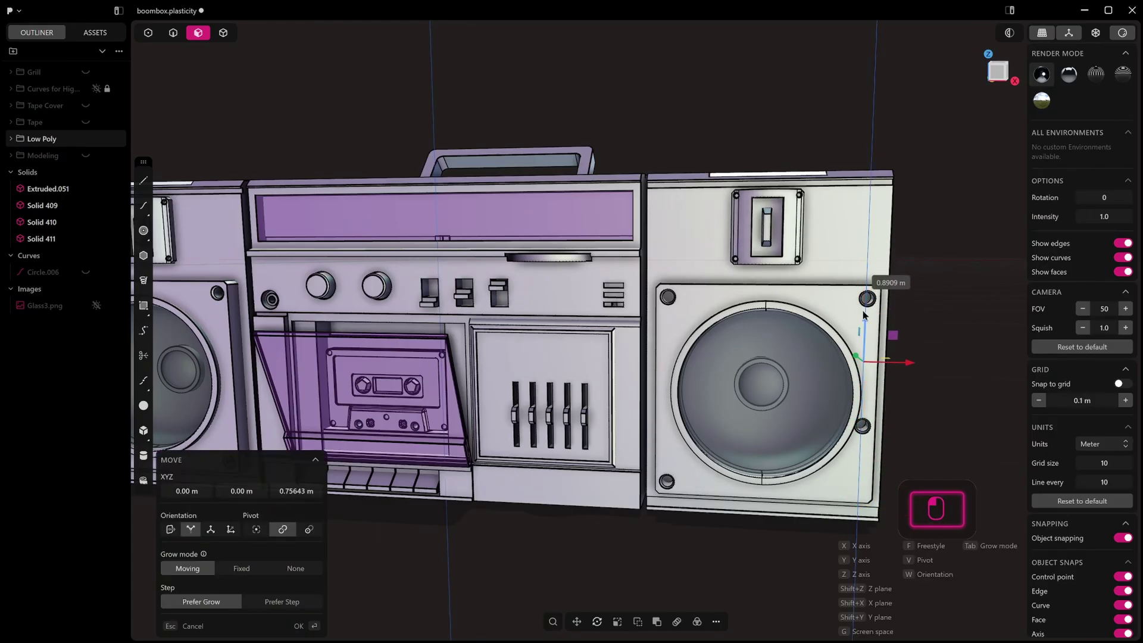
pyautogui.click(850, 382)
pyautogui.press('Escape')
pyautogui.moveTo(860, 427); pyautogui.dragTo(867, 431)
pyautogui.middleClick(867, 432)
pyautogui.moveTo(801, 484); pyautogui.dragTo(782, 397)
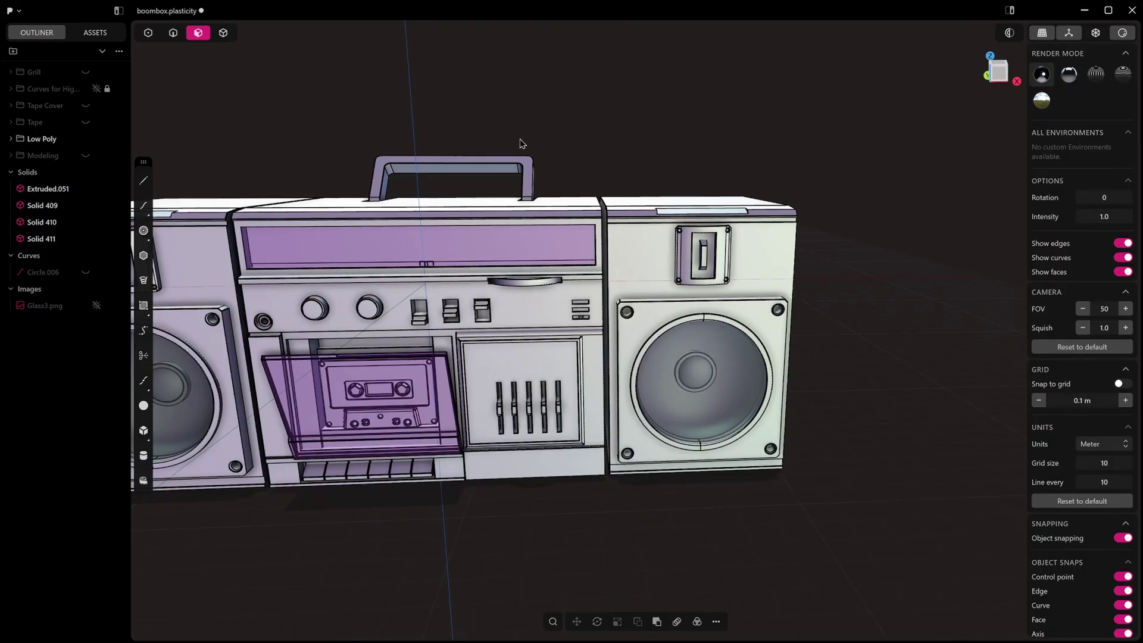
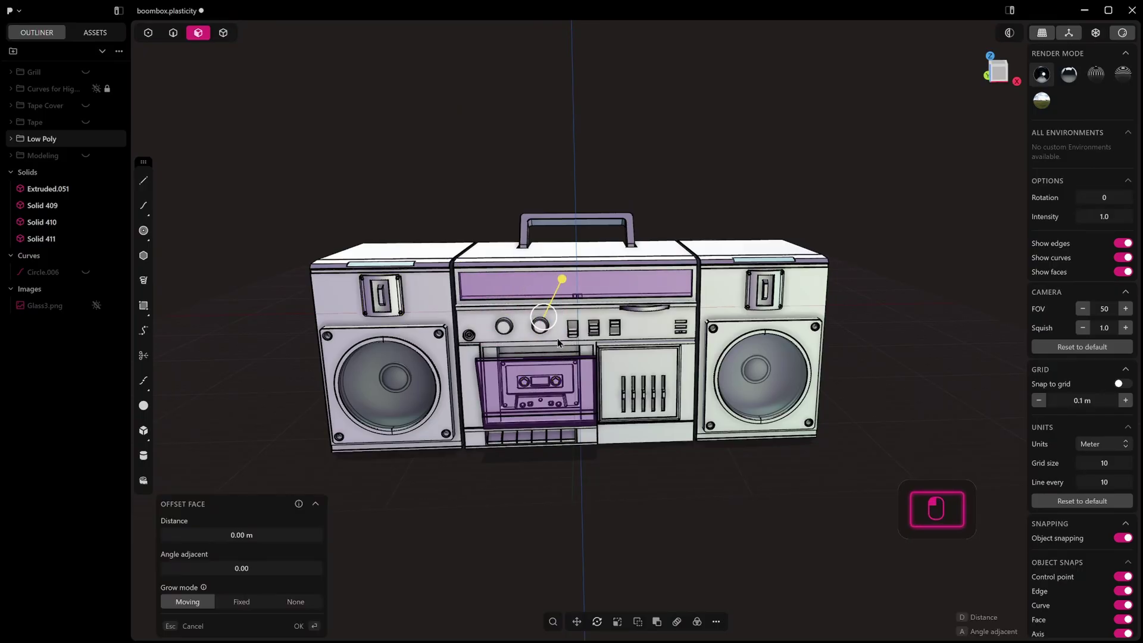
# Try a Move on a round front-panel knob up close and undo it, leaving the knob in place
pyautogui.press('g')
pyautogui.moveTo(529, 290); pyautogui.dragTo(522, 258)
pyautogui.press('Escape')
pyautogui.press('g')
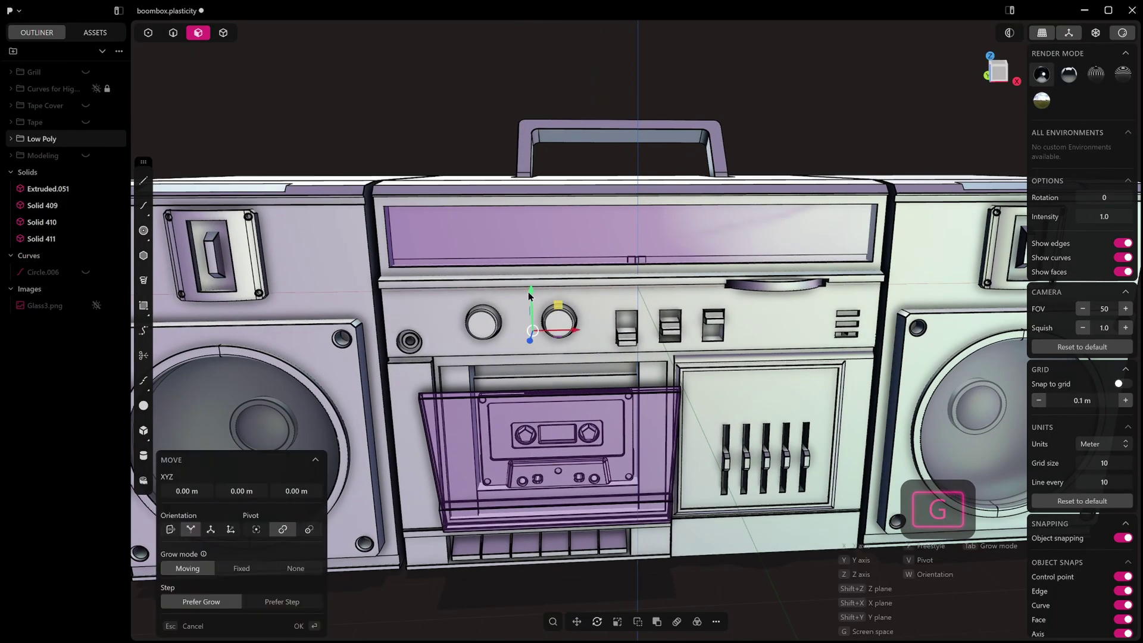
pyautogui.moveTo(529, 291); pyautogui.dragTo(556, 290)
pyautogui.moveTo(550, 285); pyautogui.dragTo(535, 278)
pyautogui.click(638, 393)
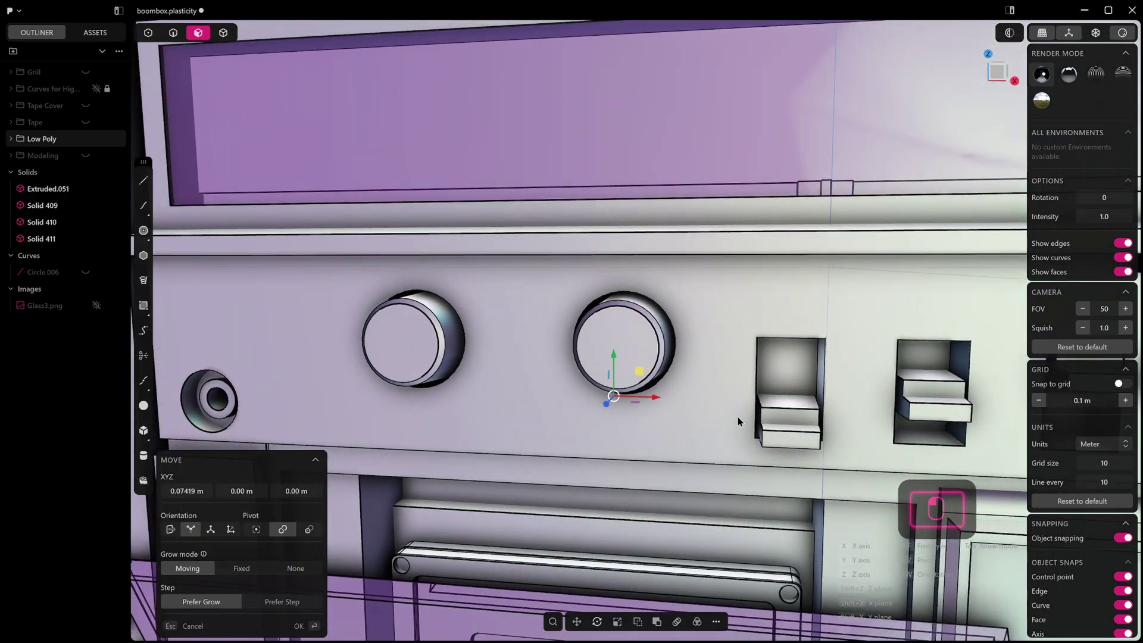
pyautogui.press('ctrl+z')
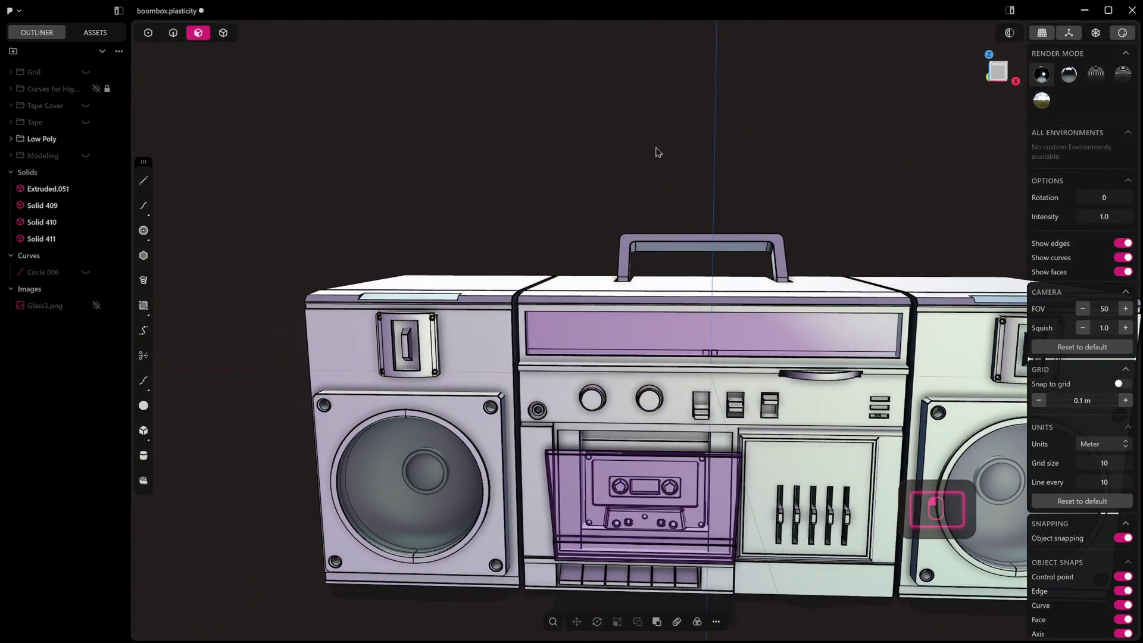
# Orbit to the cassette door and pick its transparent cover as one whole solid
pyautogui.moveTo(713, 389); pyautogui.dragTo(687, 345)
pyautogui.middleClick(686, 345)
pyautogui.middleClick(673, 343)
pyautogui.click(669, 339)
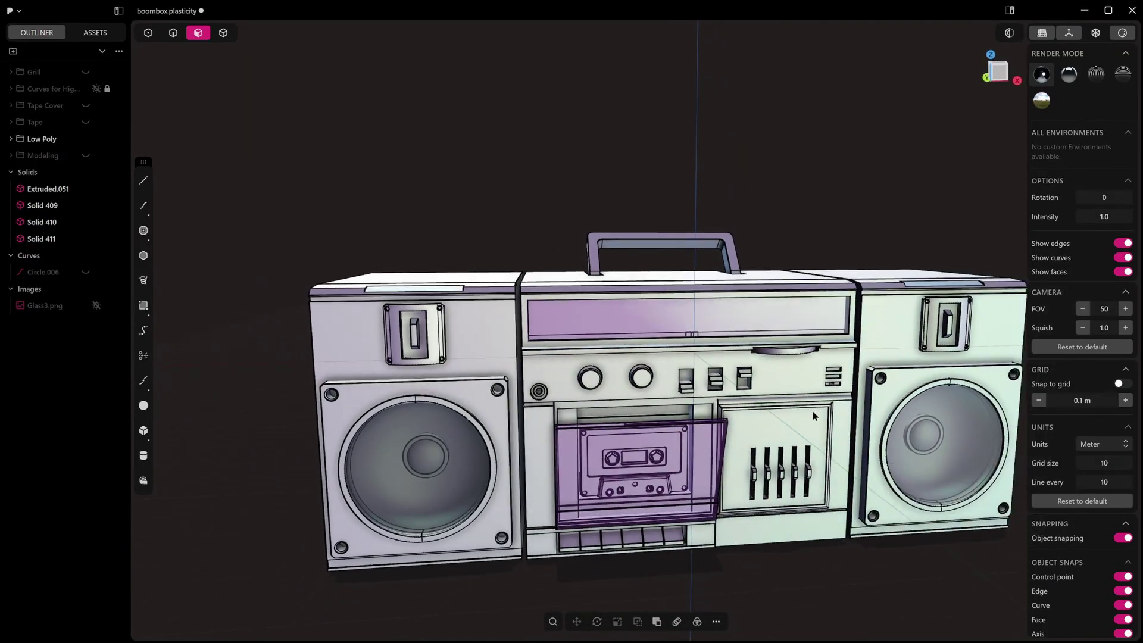
pyautogui.moveTo(728, 247); pyautogui.dragTo(612, 338)
pyautogui.moveTo(612, 338); pyautogui.dragTo(646, 299)
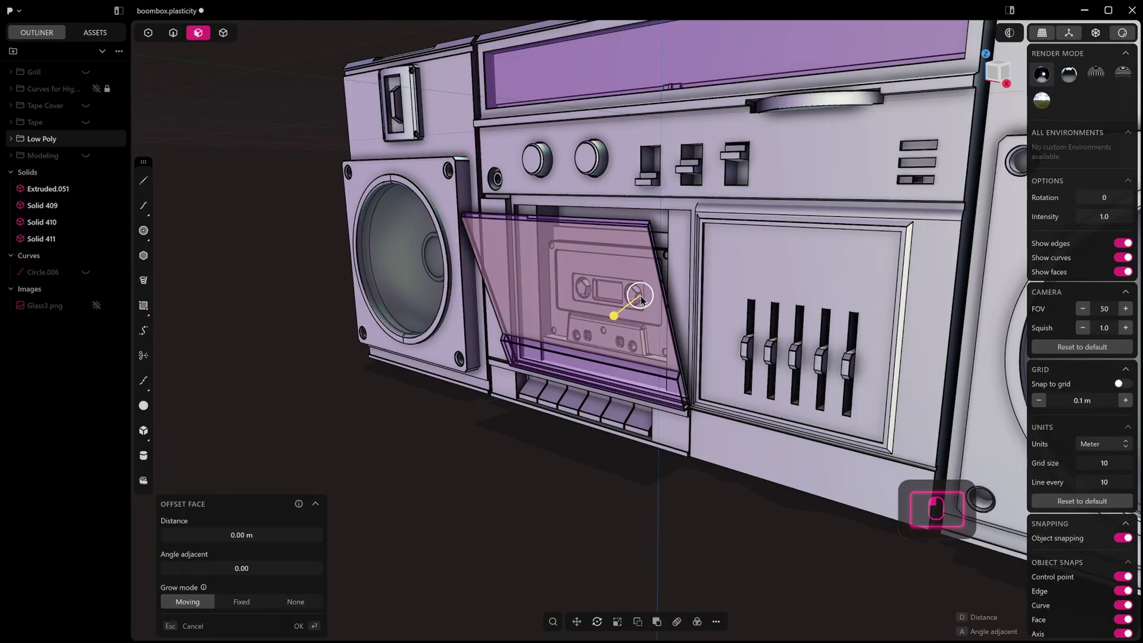
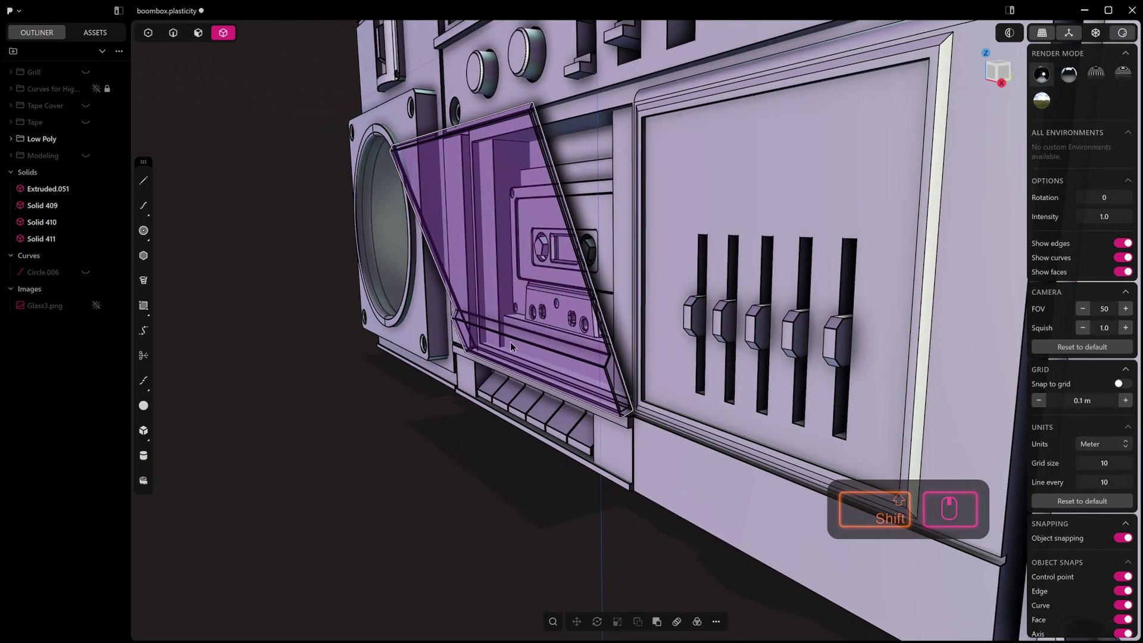
pyautogui.click(501, 421)
pyautogui.moveTo(503, 417); pyautogui.dragTo(560, 258)
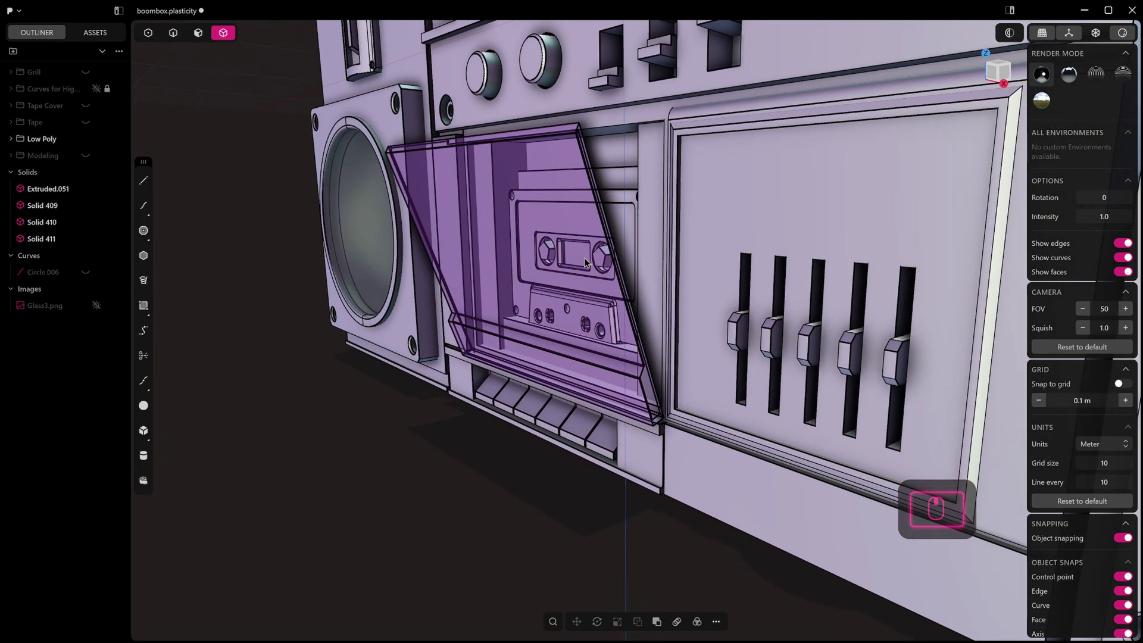
pyautogui.rightClick(605, 259)
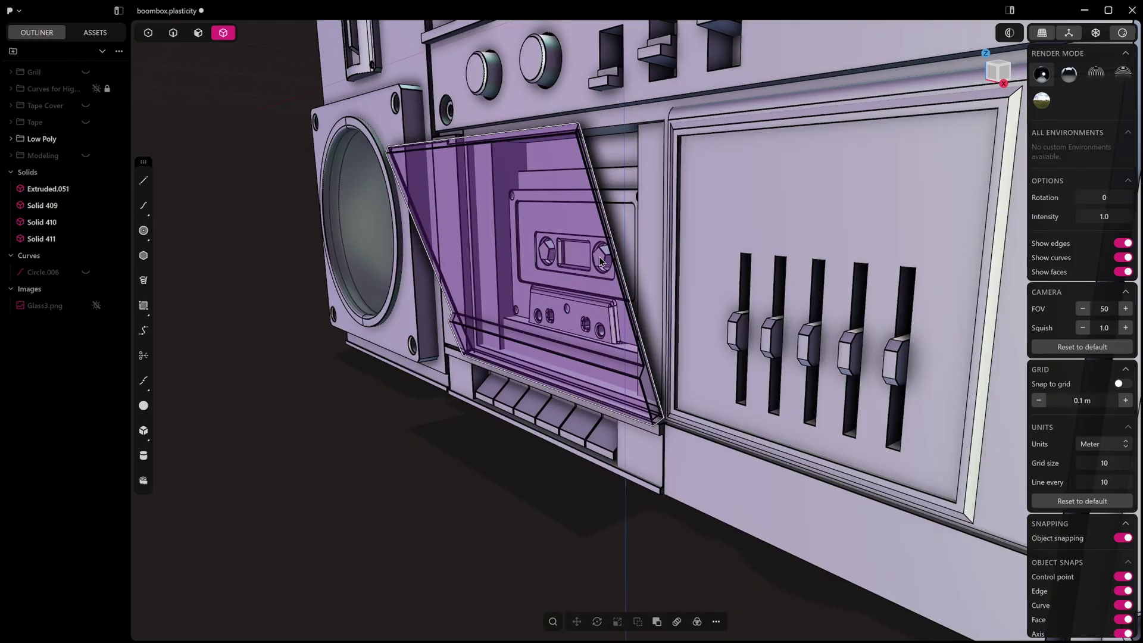
pyautogui.rightClick(604, 259)
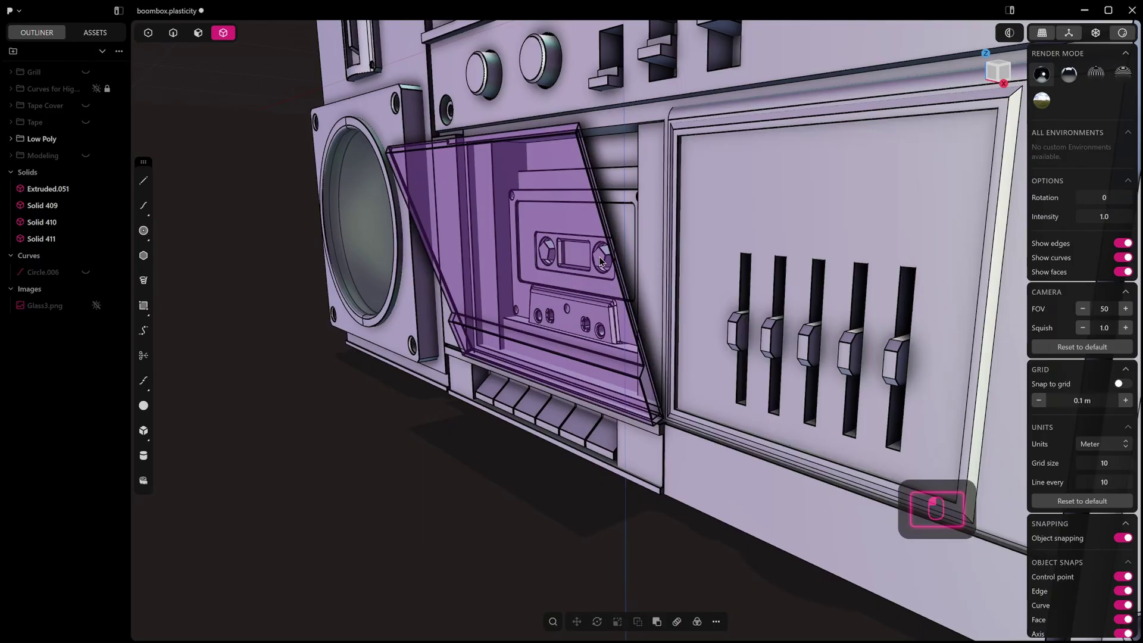
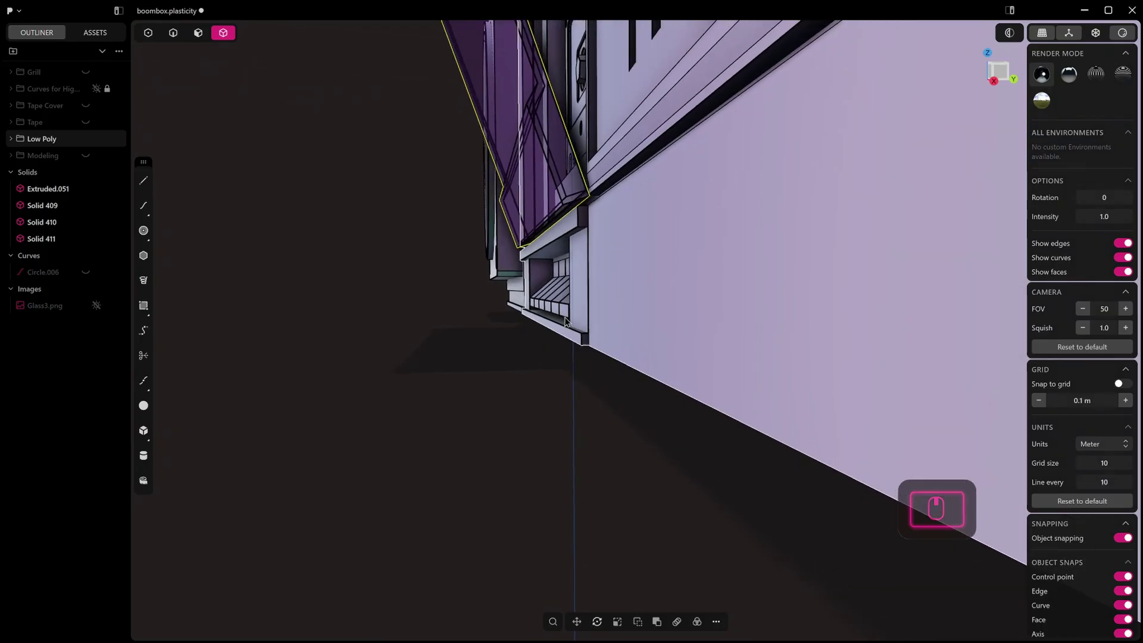
# Orbit along the boombox's side and toggle X-ray view so the casing turns see-through
pyautogui.moveTo(569, 313); pyautogui.dragTo(566, 307)
pyautogui.middleClick(566, 308)
pyautogui.middleClick(559, 304)
pyautogui.click(560, 304)
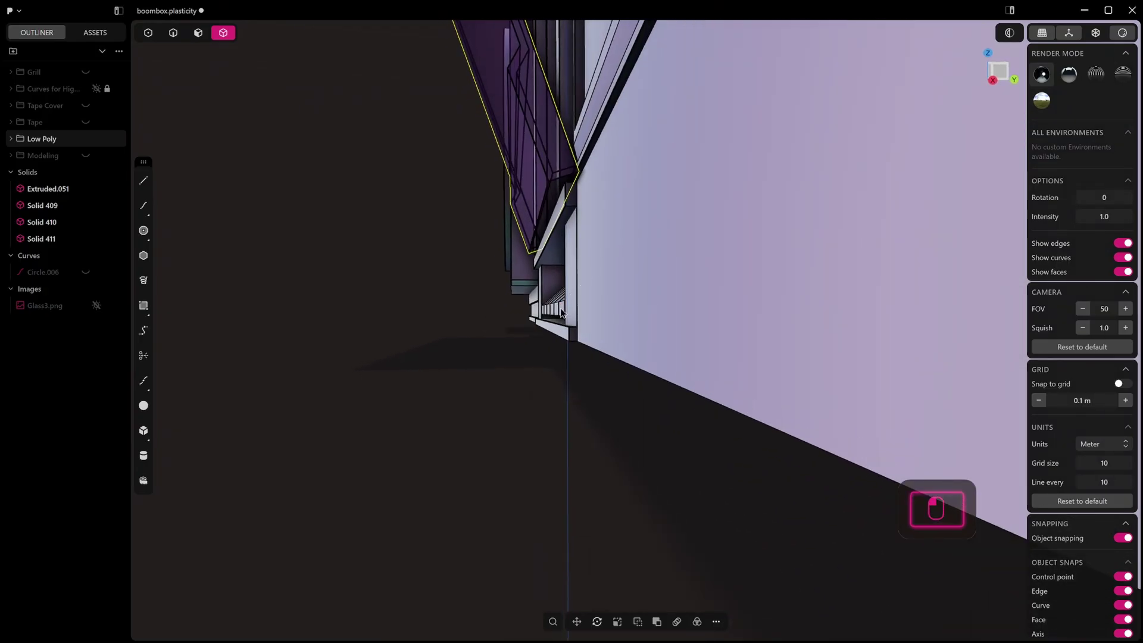
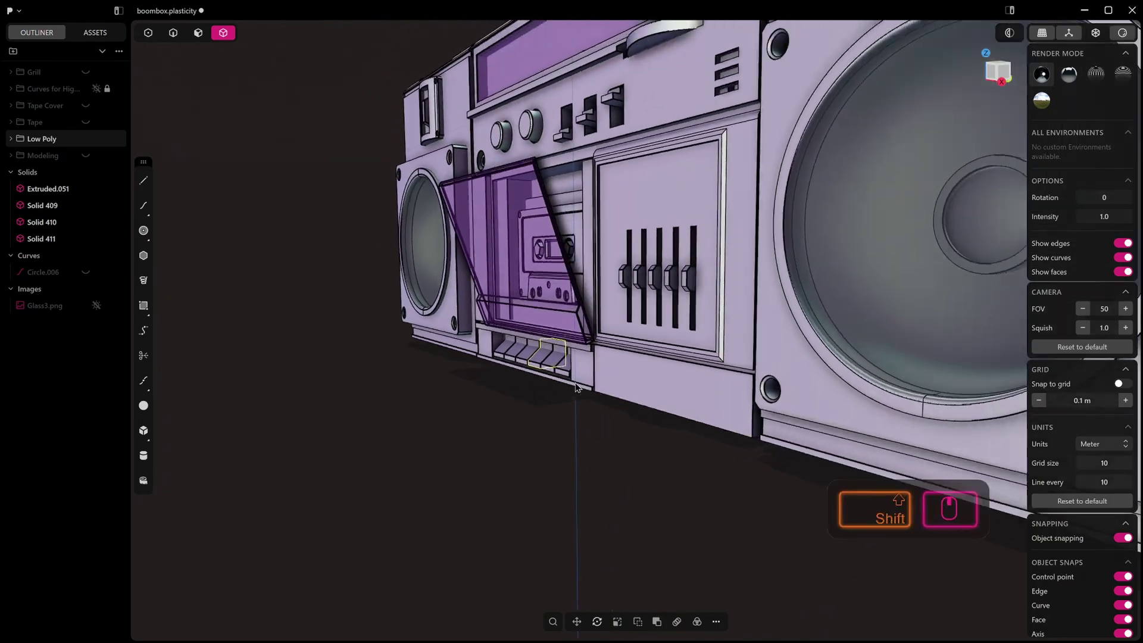
pyautogui.click(597, 383)
# Orbit around front and back to view the cassette door through the transparent casing
pyautogui.moveTo(603, 386); pyautogui.dragTo(632, 328)
pyautogui.middleClick(402, 274)
pyautogui.moveTo(357, 341); pyautogui.dragTo(465, 339)
pyautogui.click(454, 337)
pyautogui.middleClick(694, 348)
pyautogui.middleClick(678, 351)
pyautogui.click(415, 362)
pyautogui.moveTo(417, 361); pyautogui.dragTo(586, 330)
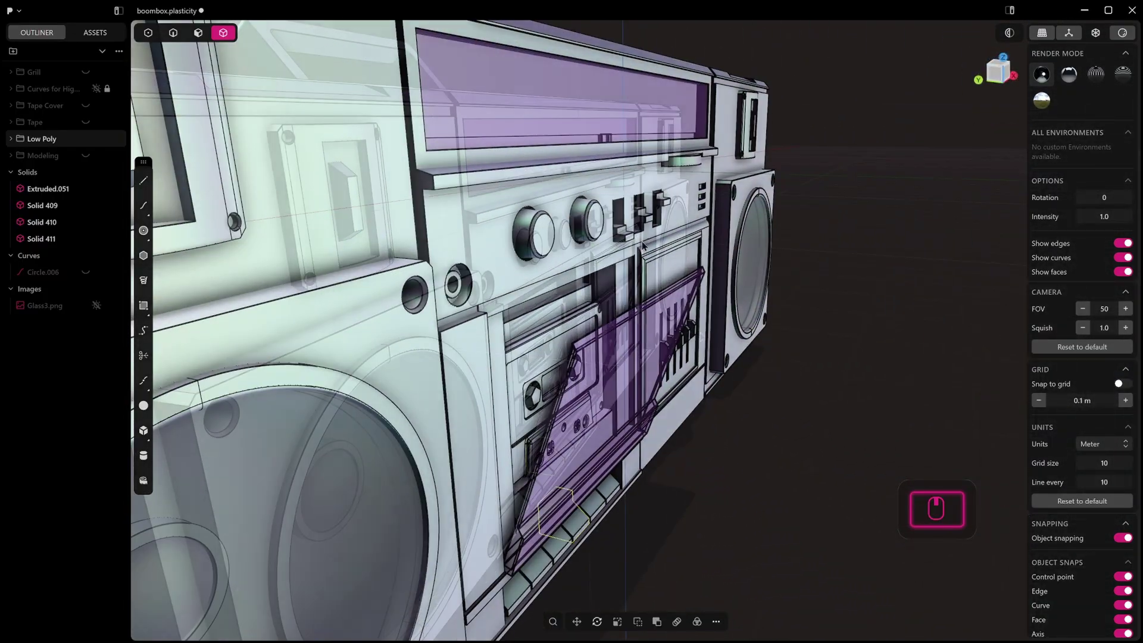
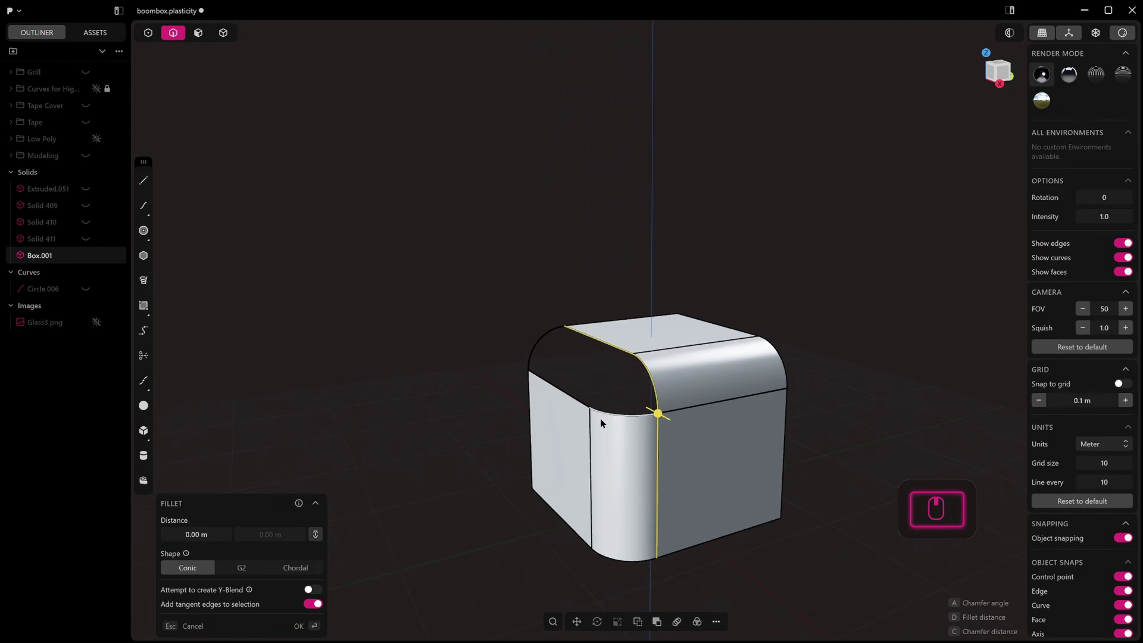
# Undo, dismiss the sheet extension (Alt+V) and start an XNURBS patch filling the corner hole
pyautogui.press('ctrl+z')
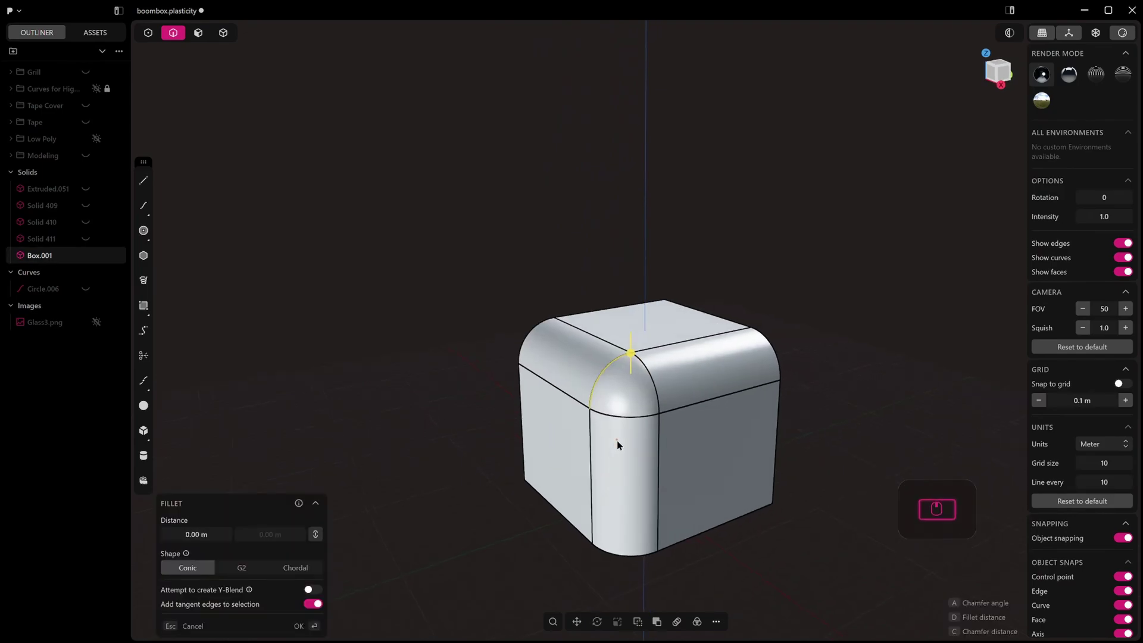
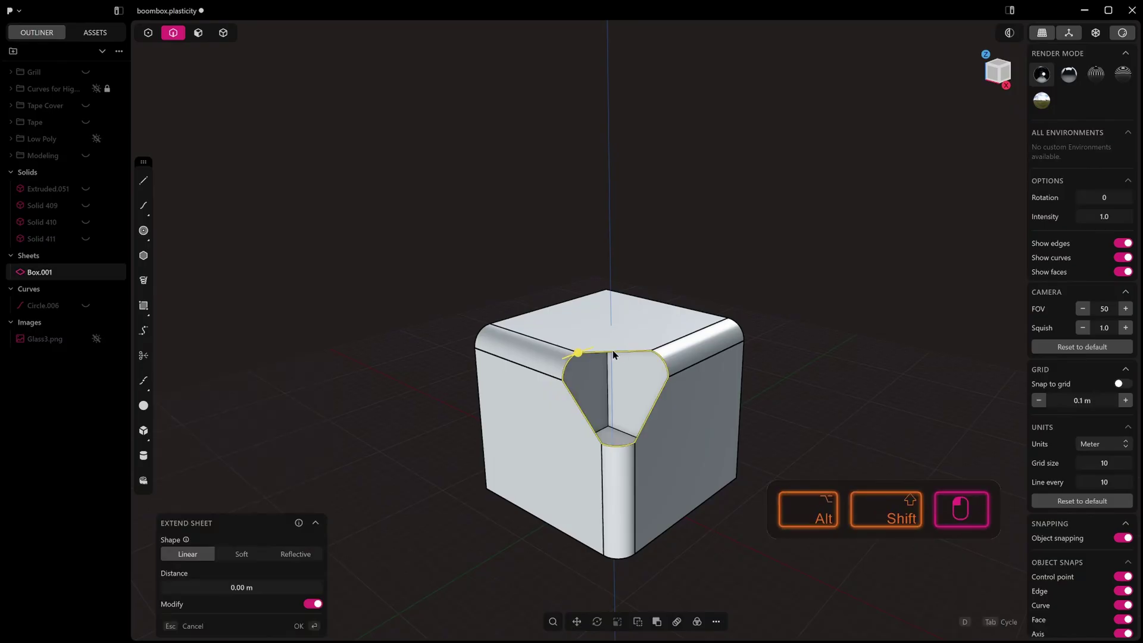
pyautogui.press('alt+v')
pyautogui.press('Tab')
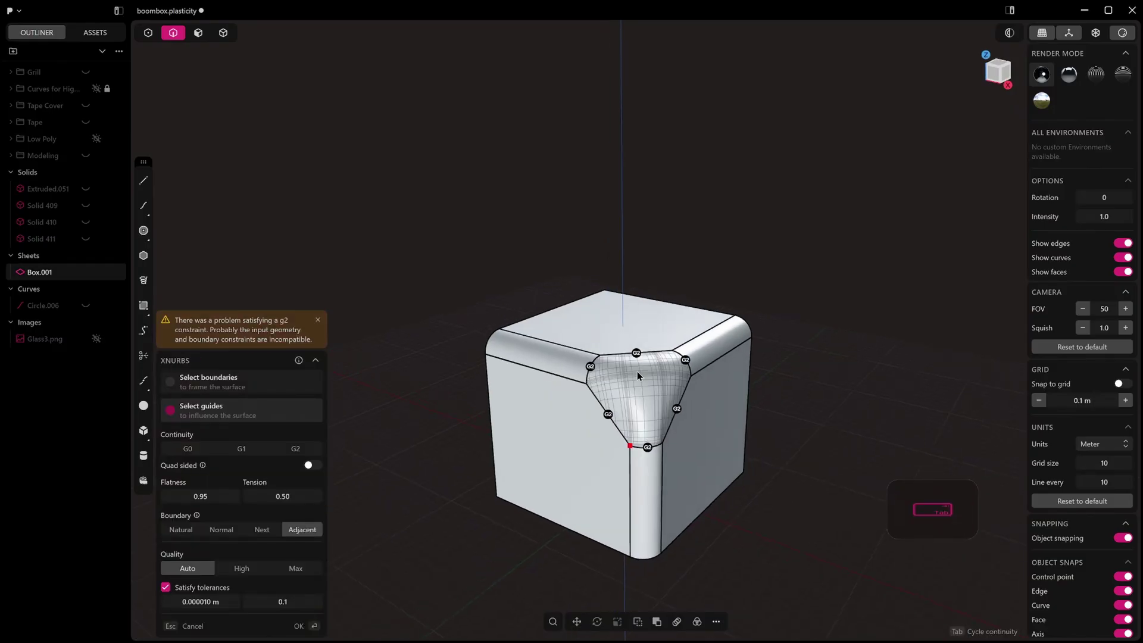